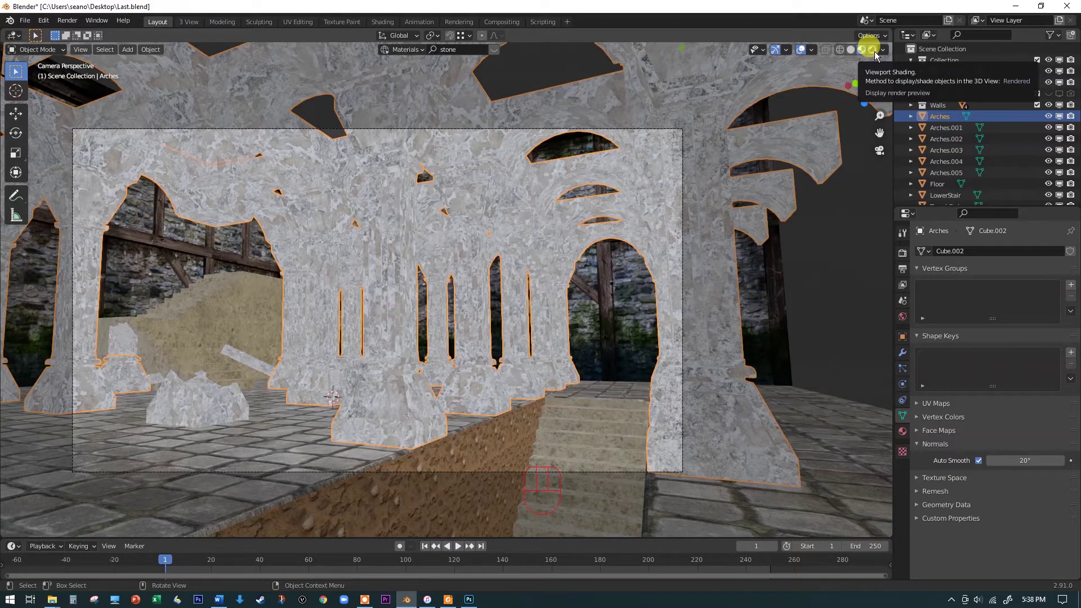
- Switch the viewport to Rendered shading so the arcade shows its dark, lamp-lit interior
{"action": "left_click", "coordinate": [878, 55]}
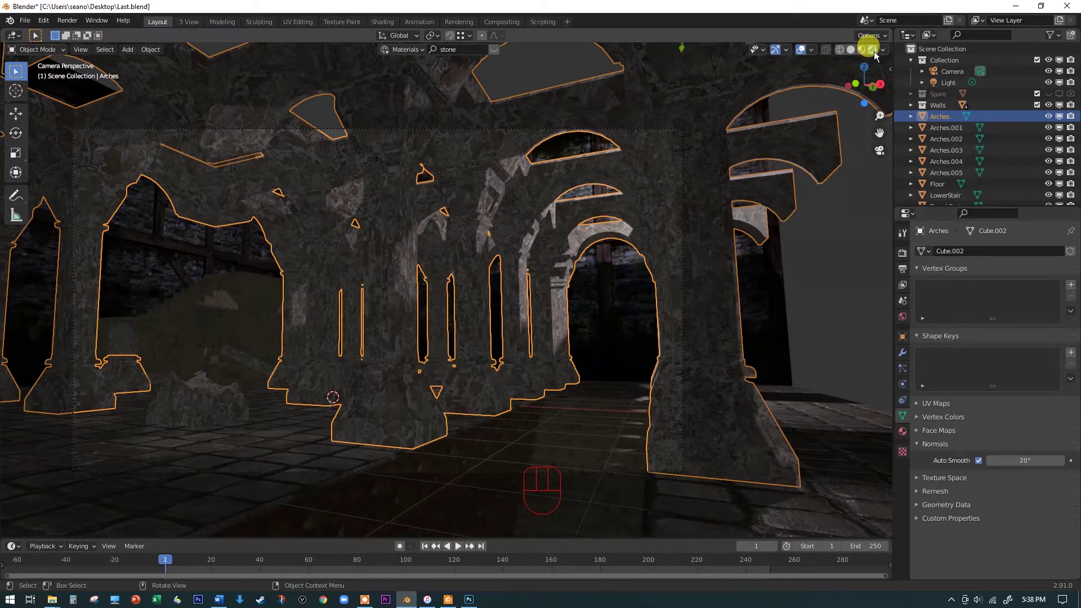
{"action": "left_click", "coordinate": [855, 289]}
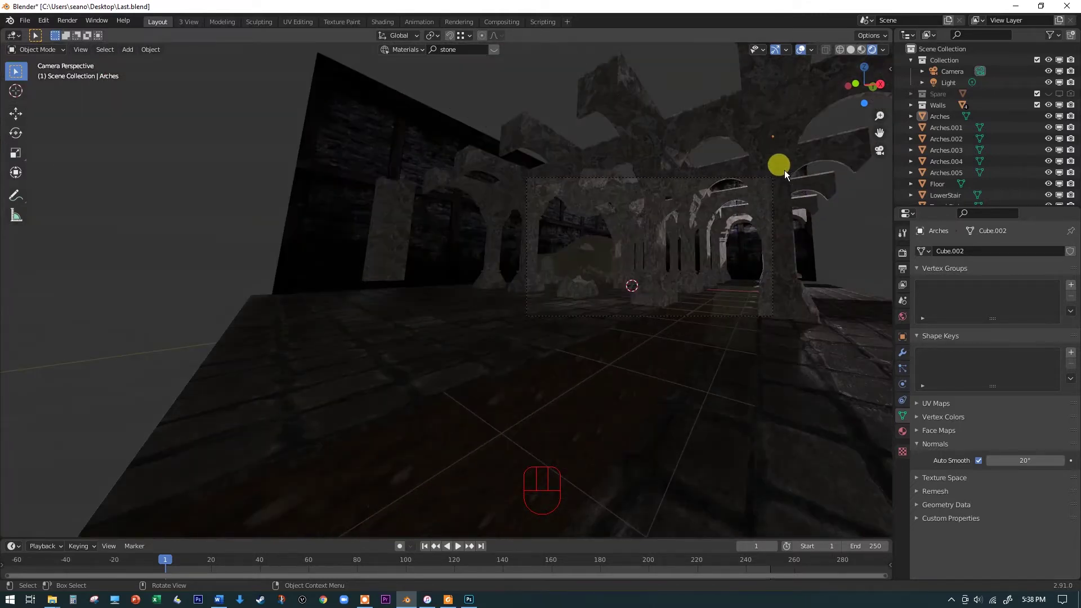
- Orbit out of the camera shot to reveal the whole arcade grid with the point light
{"action": "left_click_drag", "start_coordinate": [787, 178], "coordinate": [786, 219]}
{"action": "key", "text": "space"}
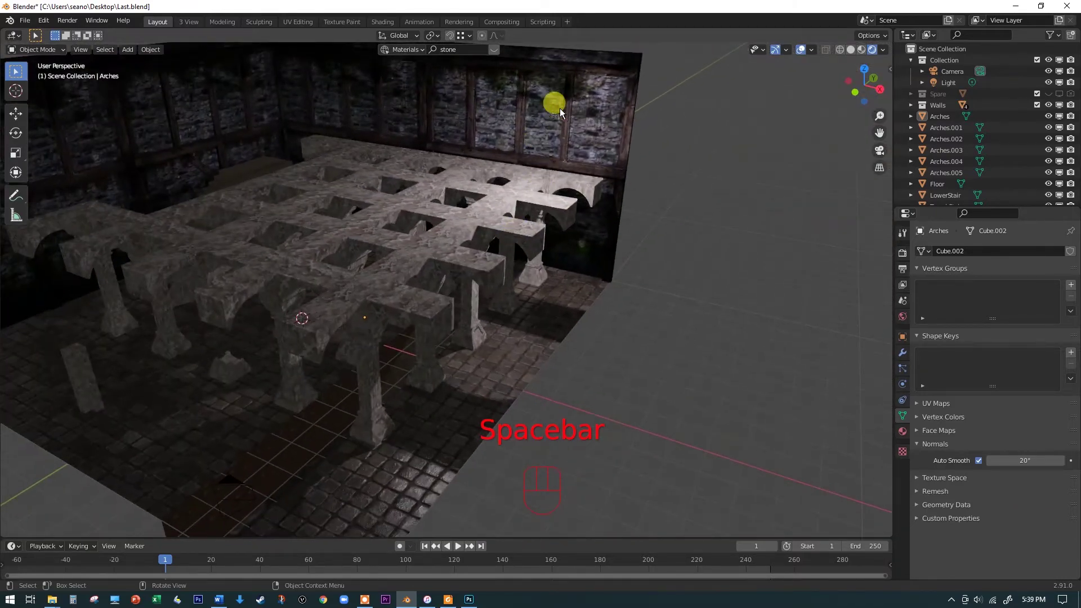
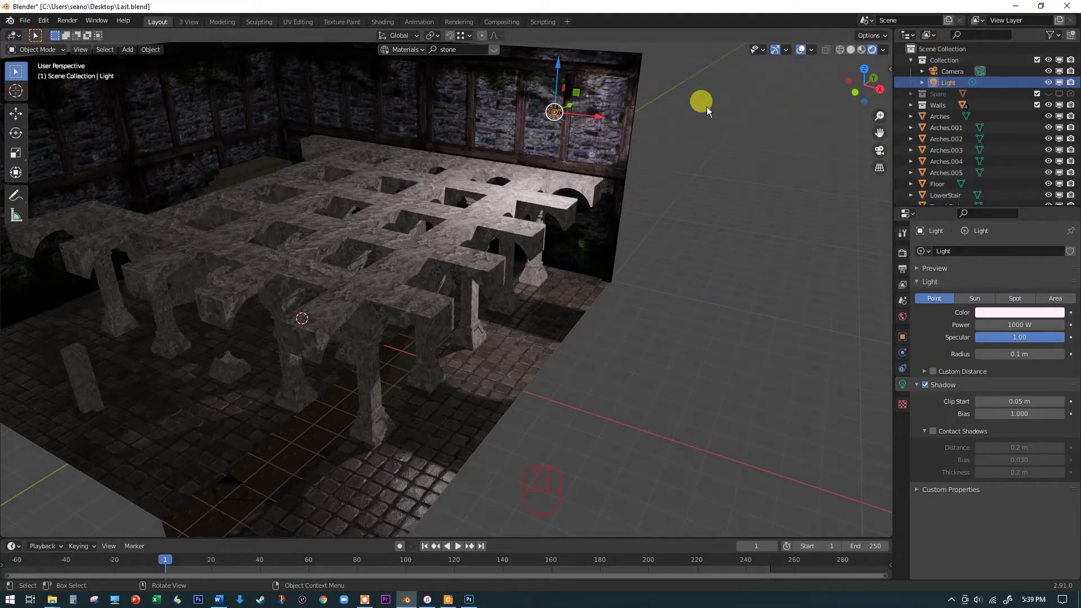
- Move the point light above the arches, checking its placement from top view
{"action": "left_click_drag", "start_coordinate": [552, 115], "coordinate": [452, 163]}
{"action": "left_click_drag", "start_coordinate": [462, 173], "coordinate": [266, 150]}
{"action": "key", "text": "KP_7"}
{"action": "left_click", "coordinate": [245, 129]}
{"action": "key", "text": "space"}
{"action": "key", "text": "space"}
{"action": "left_click", "coordinate": [313, 326]}
{"action": "key", "text": "space"}
{"action": "left_click_drag", "start_coordinate": [215, 143], "coordinate": [222, 121]}
- From the camera view, shift the light over the wooden-beamed staircase opening
{"action": "key", "text": "KP_0"}
{"action": "key", "text": "Home"}
{"action": "left_click_drag", "start_coordinate": [280, 59], "coordinate": [276, 184]}
{"action": "left_click_drag", "start_coordinate": [303, 216], "coordinate": [320, 217]}
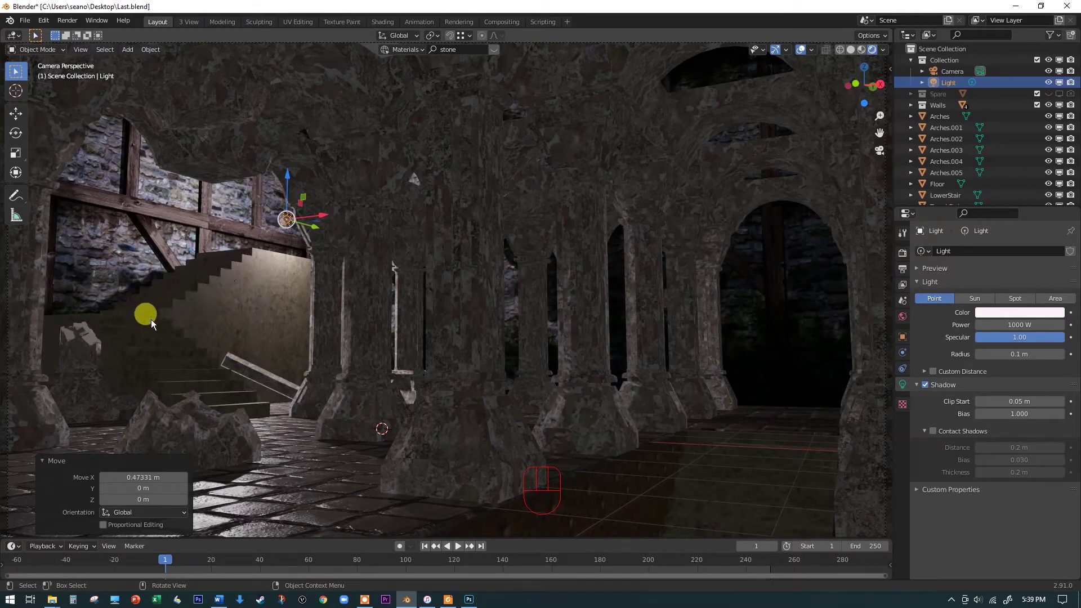
{"action": "left_click_drag", "start_coordinate": [314, 214], "coordinate": [320, 227]}
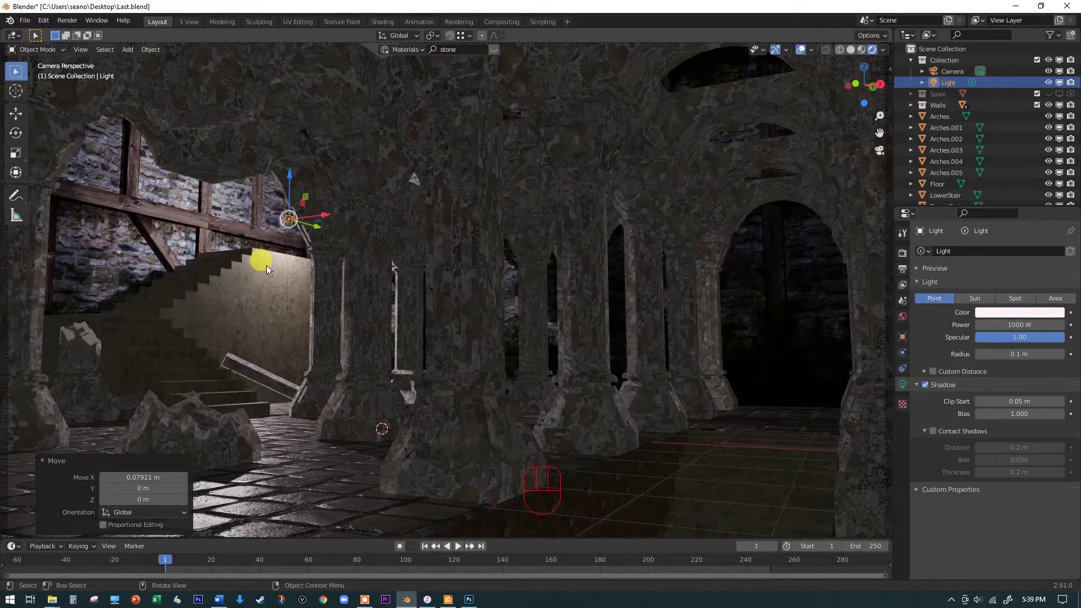
{"action": "left_click_drag", "start_coordinate": [316, 230], "coordinate": [287, 281]}
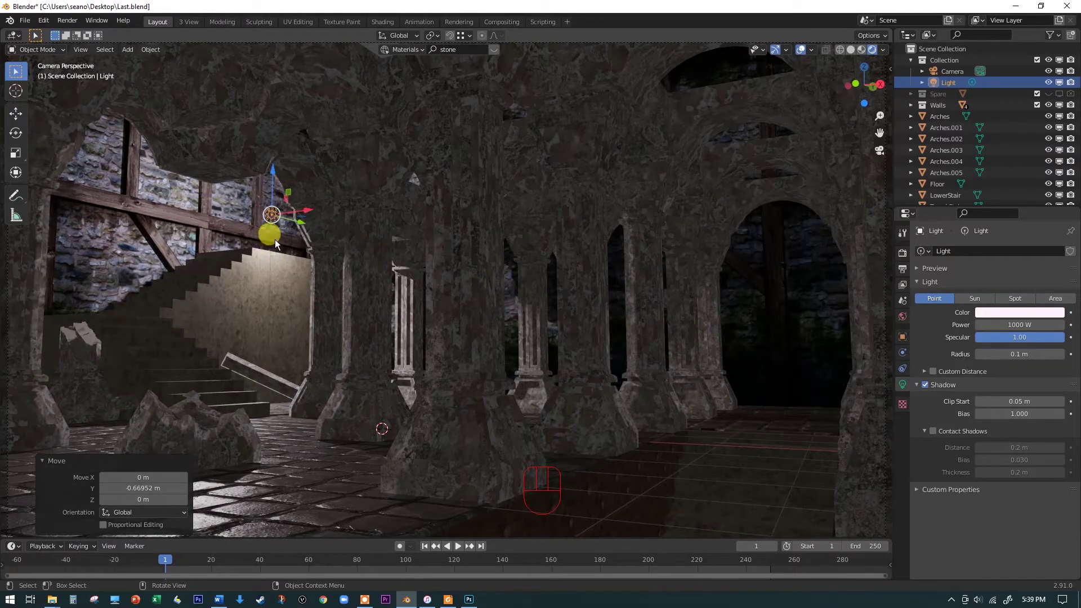
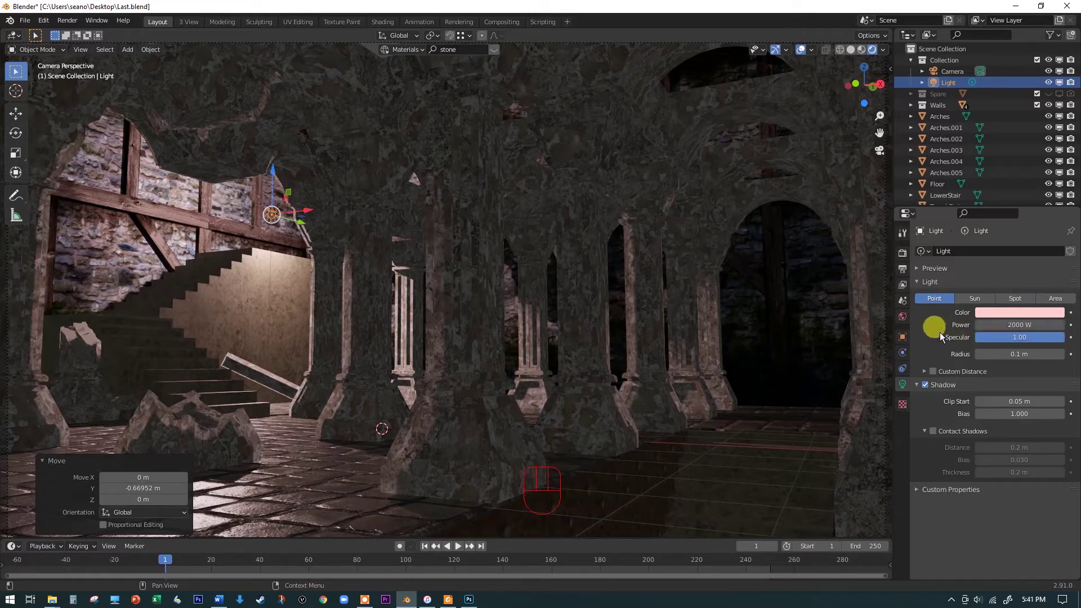
{"action": "left_click", "coordinate": [928, 390]}
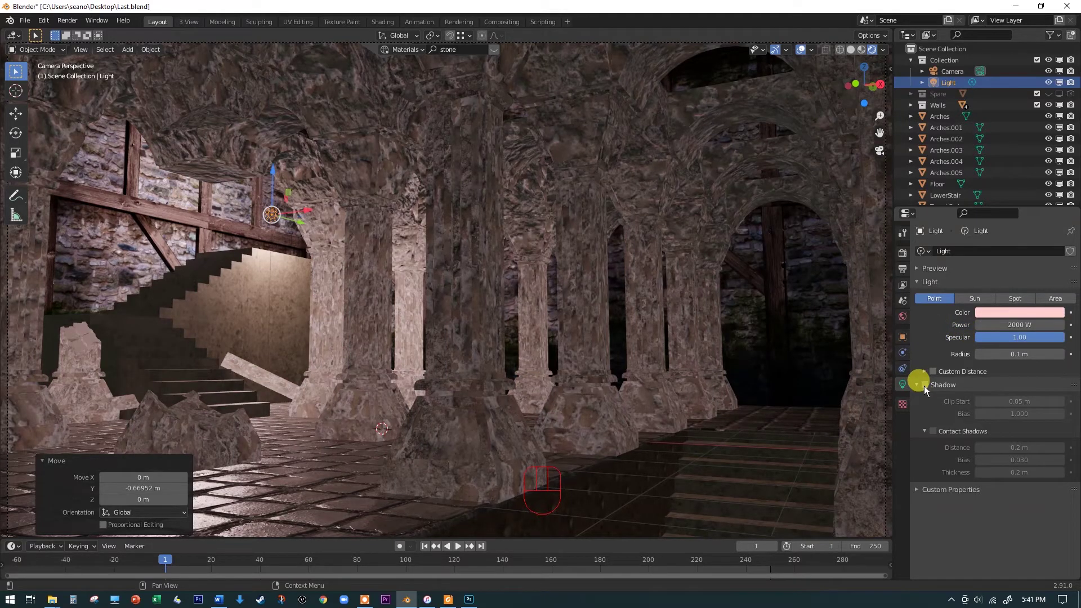
{"action": "left_click", "coordinate": [928, 390]}
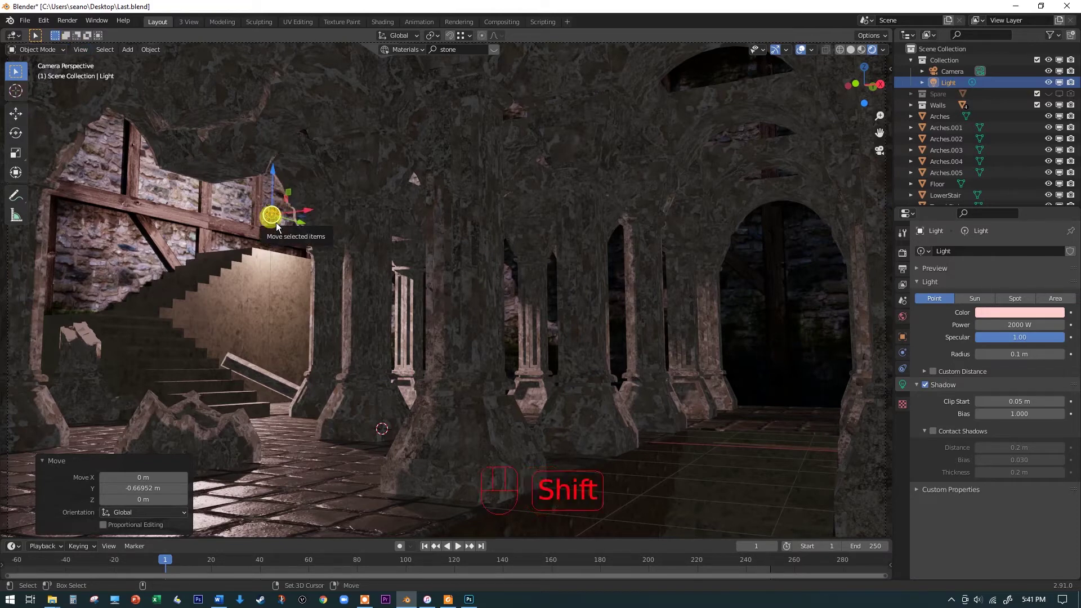
- Bring up the Add menu to insert a new spot light into the arcade
{"action": "key", "text": "shift+a"}
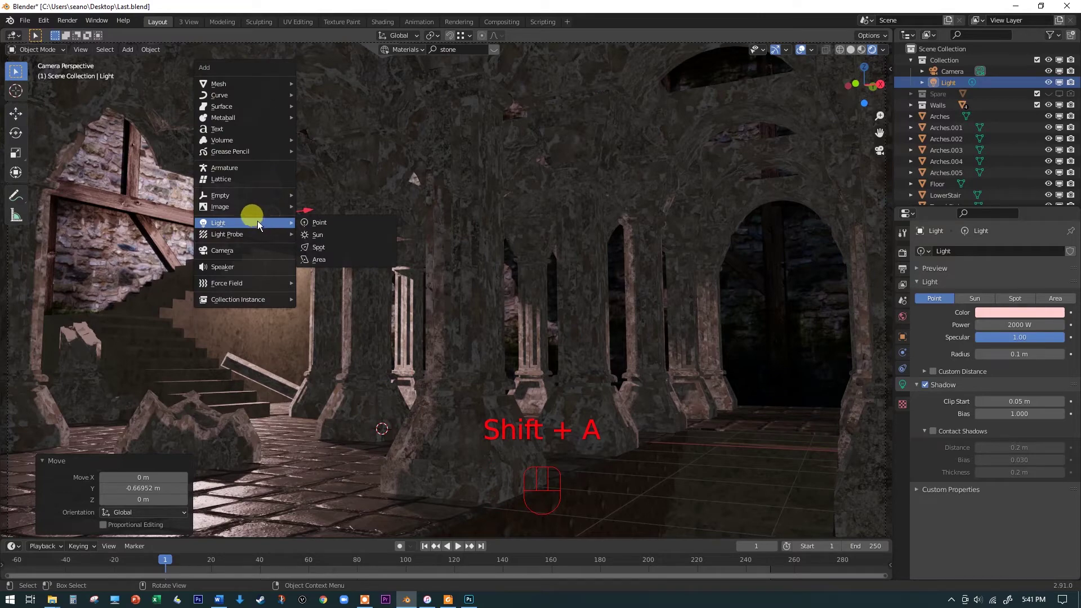
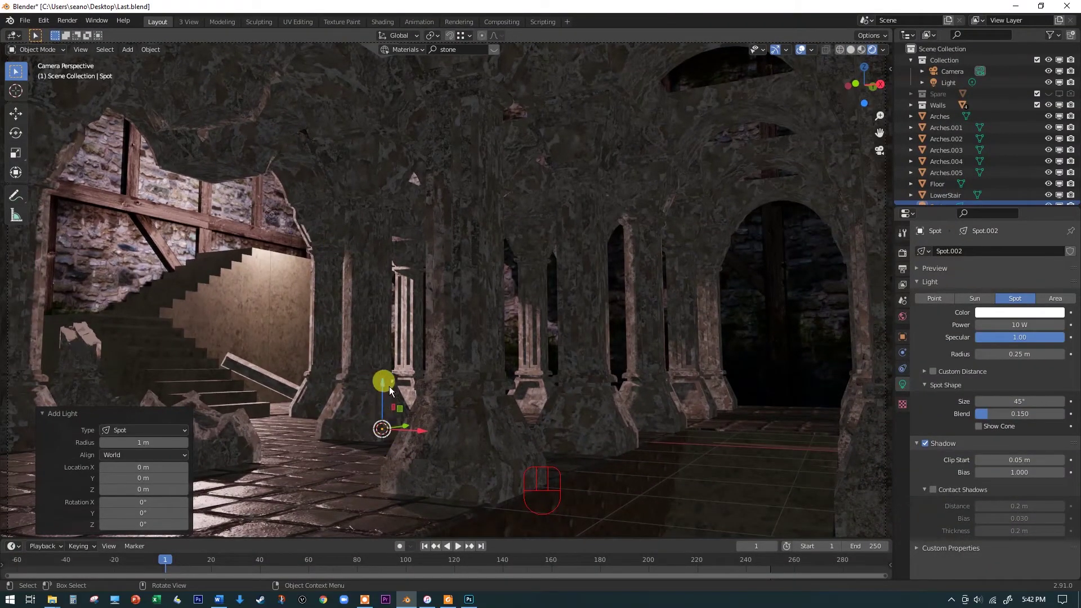
- Raise the spot light above the floor and move it over the column grid, returning to camera view
{"action": "left_click_drag", "start_coordinate": [386, 391], "coordinate": [355, 332]}
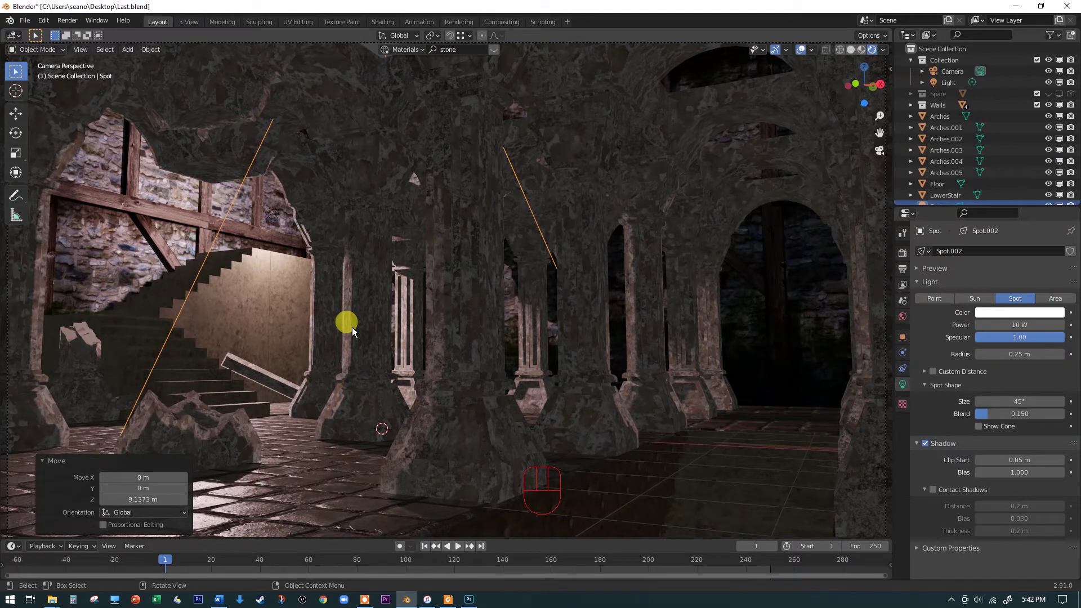
{"action": "key", "text": "KP_7"}
{"action": "left_click_drag", "start_coordinate": [364, 228], "coordinate": [469, 223]}
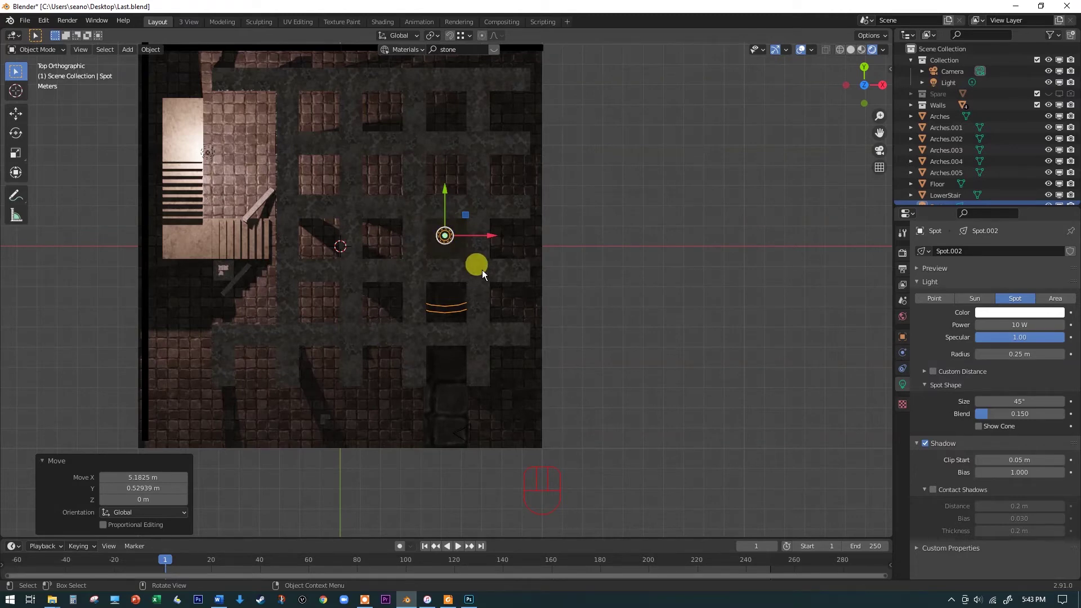
{"action": "key", "text": "KP_0"}
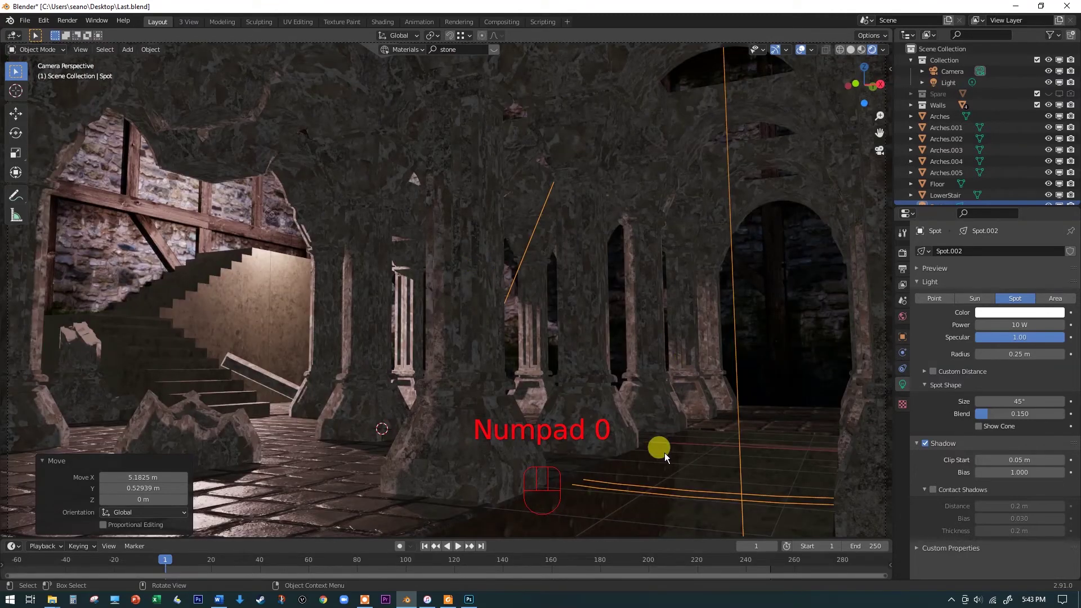
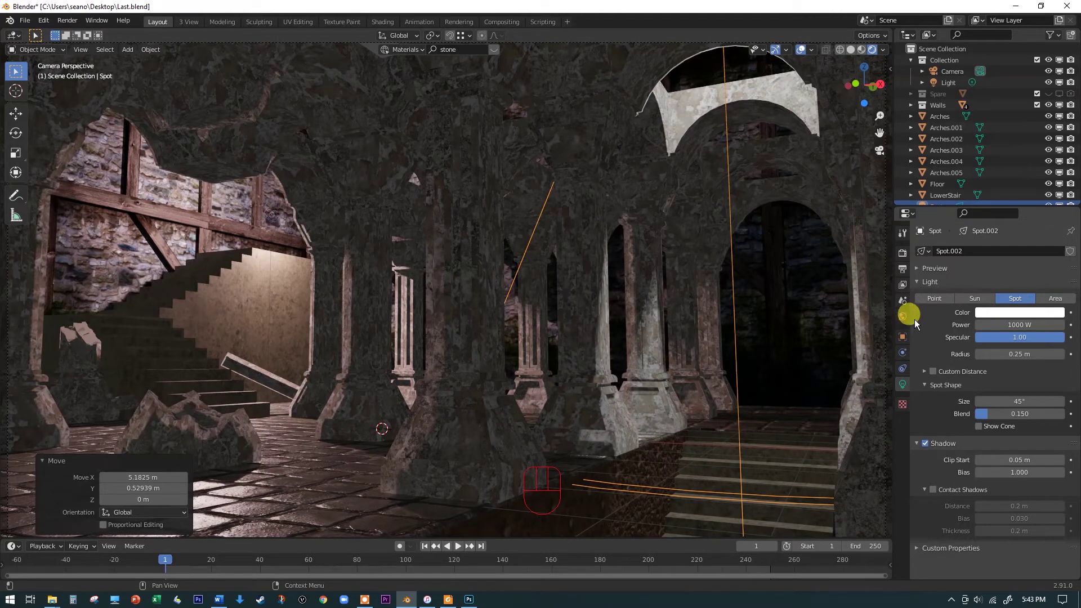
- Tint the spot light cyan, soften its blend to 0.802 and keep its shadows on after comparing
{"action": "left_click", "coordinate": [1018, 316]}
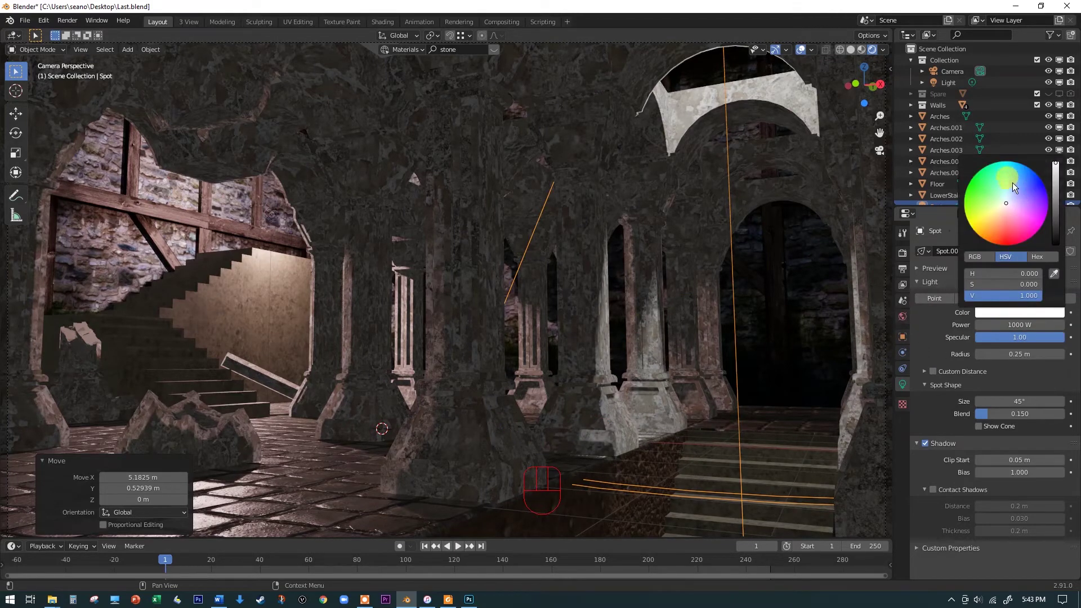
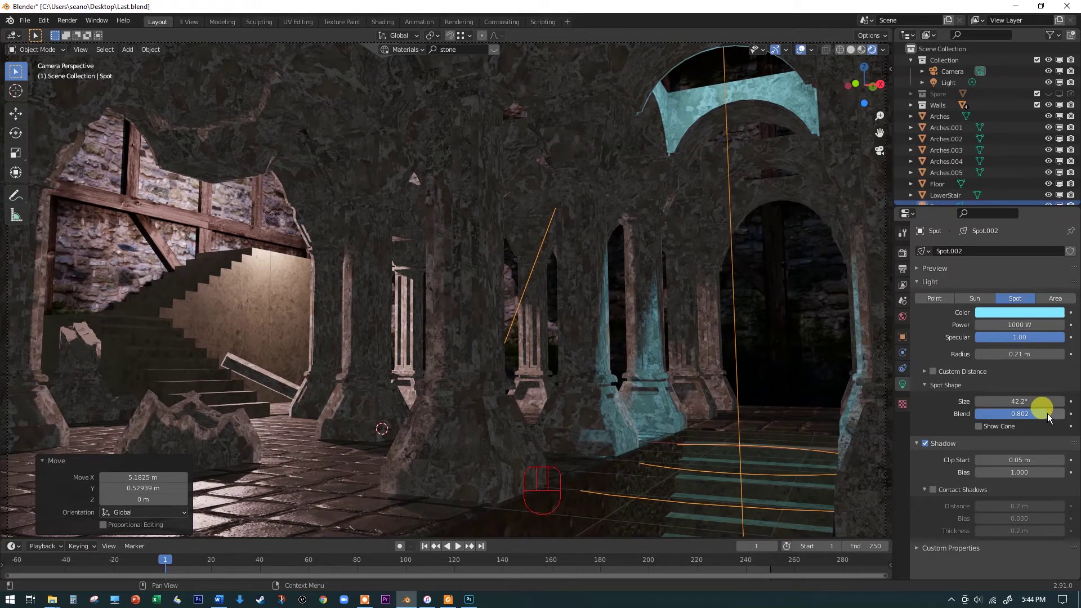
{"action": "left_click", "coordinate": [930, 446]}
{"action": "double_click", "coordinate": [930, 445]}
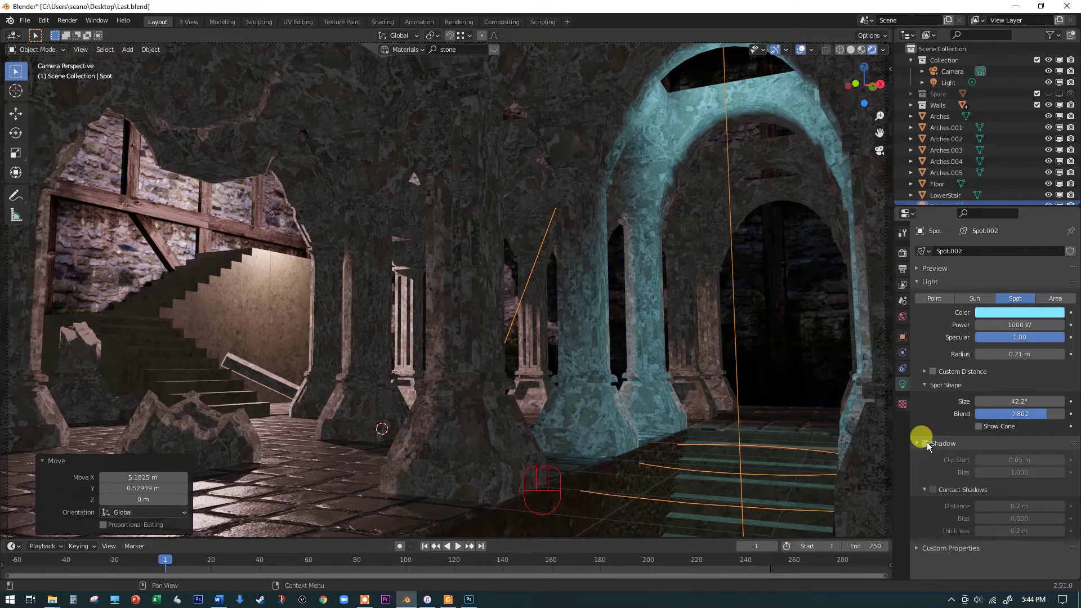
{"action": "left_click", "coordinate": [930, 446]}
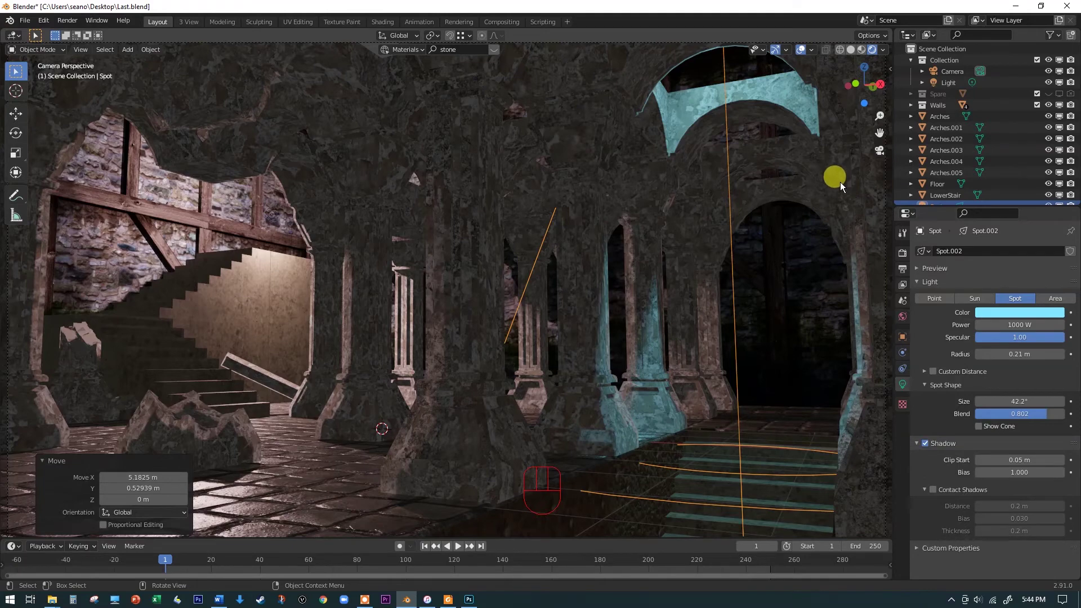
- Duplicate the cyan spot light twice along the aisle so more arches are lit, then view through the camera
{"action": "key", "text": "KP_7"}
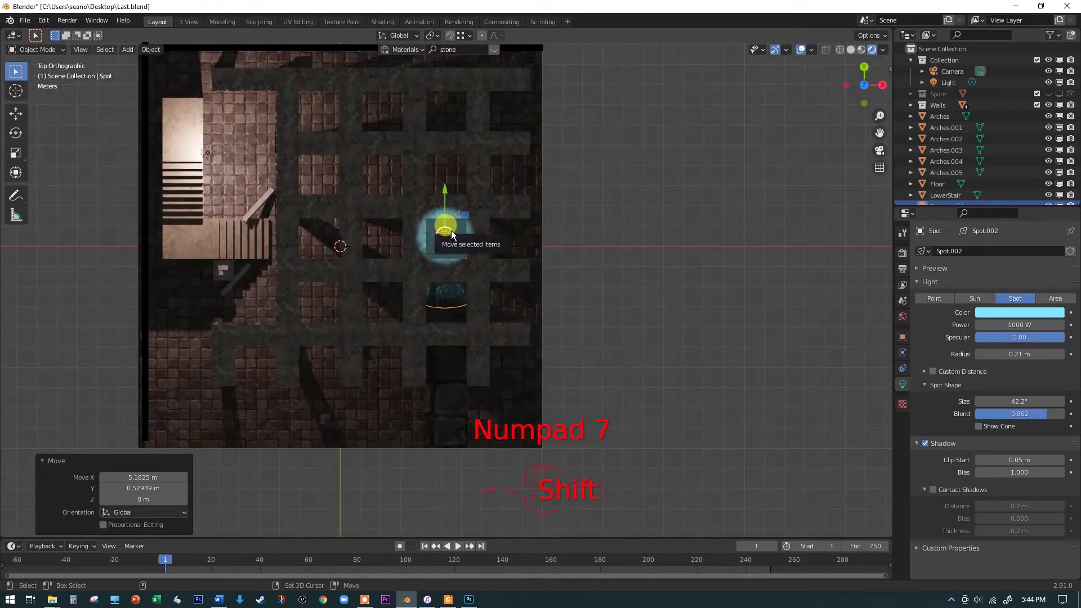
{"action": "key", "text": "shift+d"}
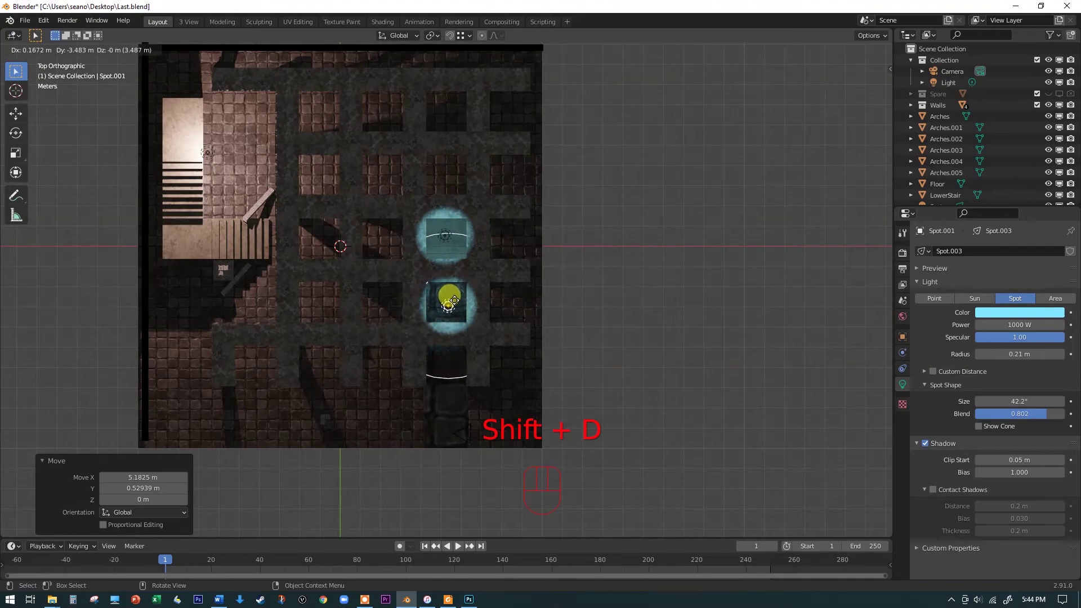
{"action": "key", "text": "shift+d"}
{"action": "key", "text": "KP_0"}
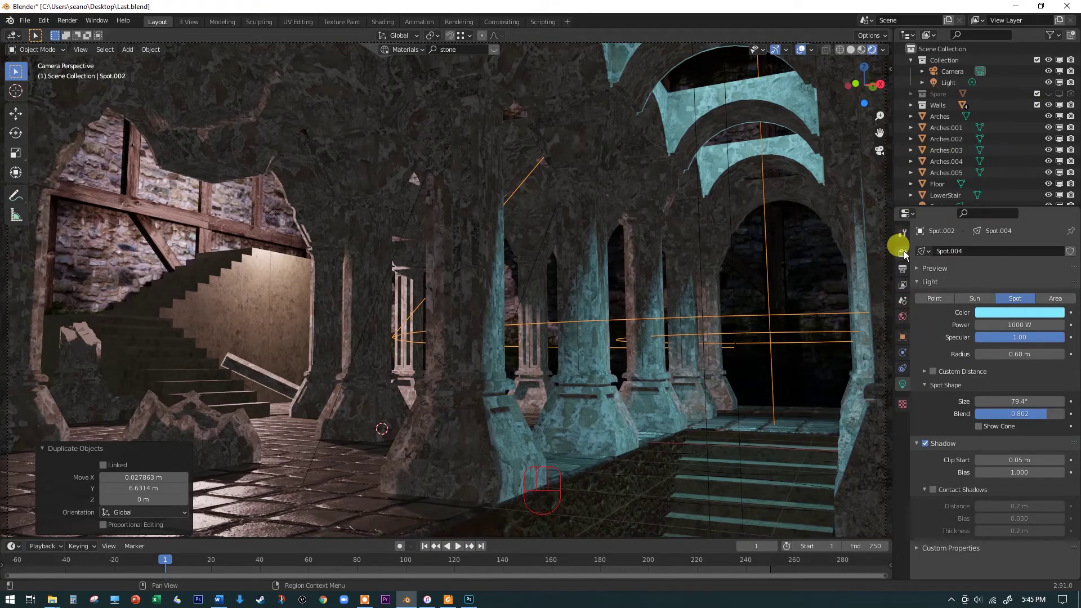
{"action": "left_click", "coordinate": [675, 269]}
- Enable Eevee Ambient Occlusion in the Render Properties
{"action": "left_click", "coordinate": [805, 51]}
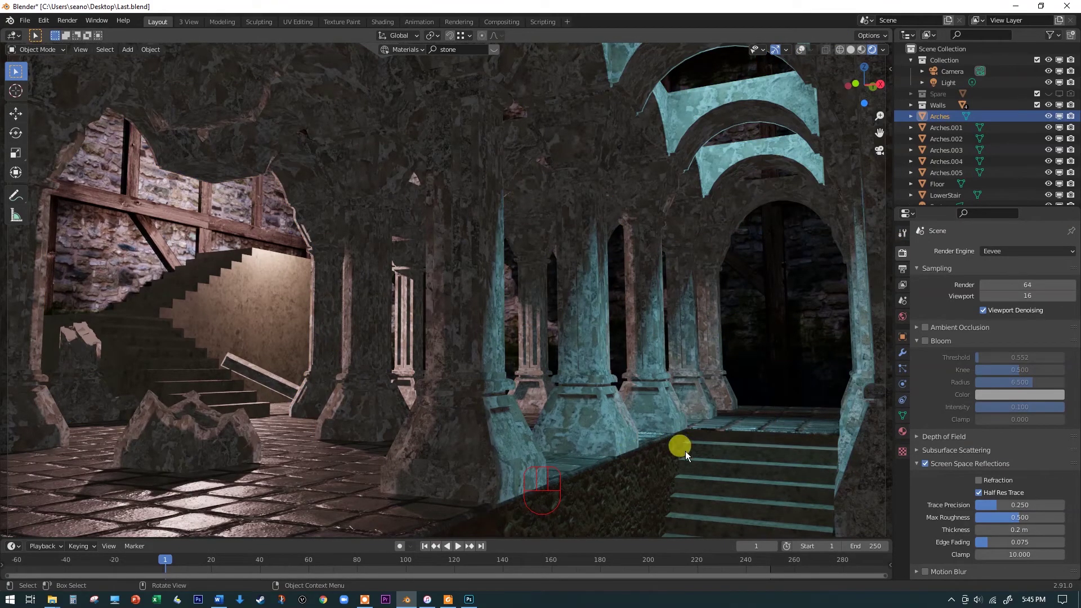
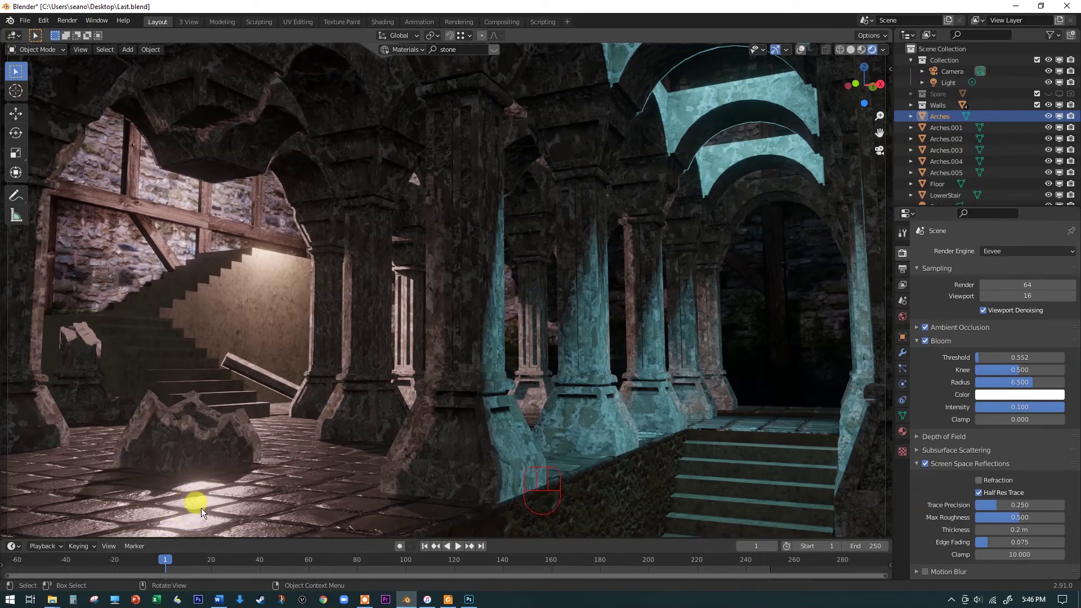
{"action": "left_click", "coordinate": [930, 344]}
{"action": "left_click", "coordinate": [931, 345]}
{"action": "left_click", "coordinate": [930, 345]}
{"action": "left_click", "coordinate": [931, 345]}
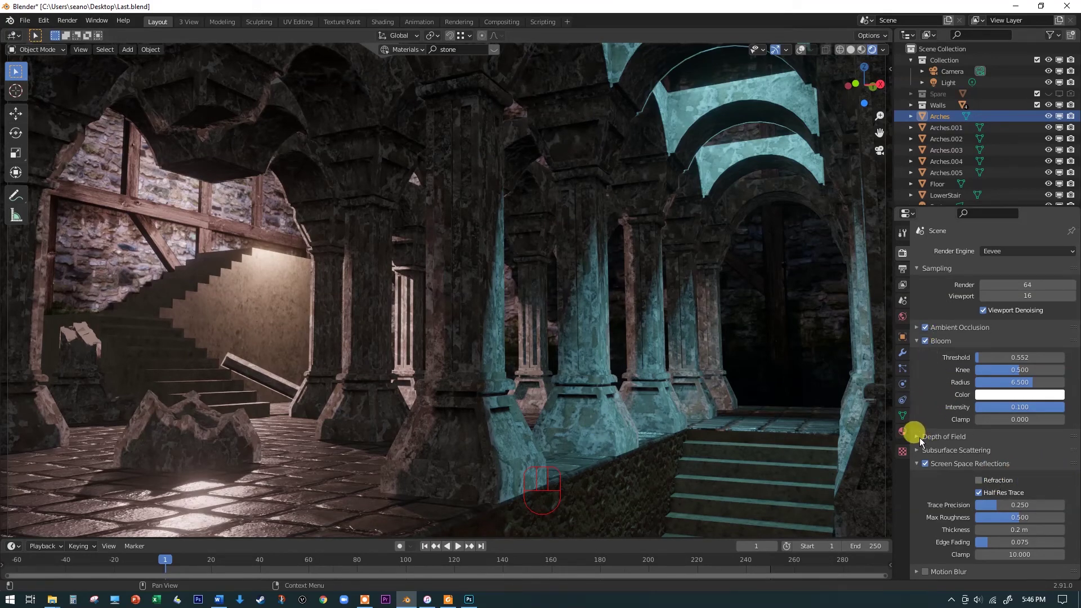
- Enable Bloom so floor highlights glow and expand the Shadows panel
{"action": "left_click", "coordinate": [919, 441]}
{"action": "left_click", "coordinate": [919, 441]}
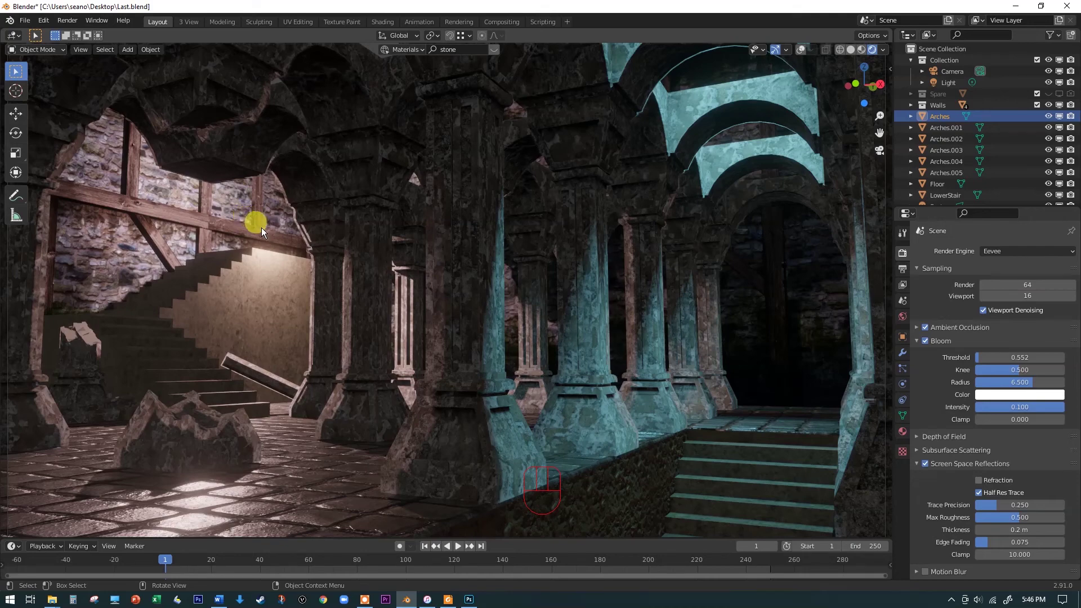
{"action": "left_click", "coordinate": [933, 467]}
{"action": "left_click", "coordinate": [931, 468]}
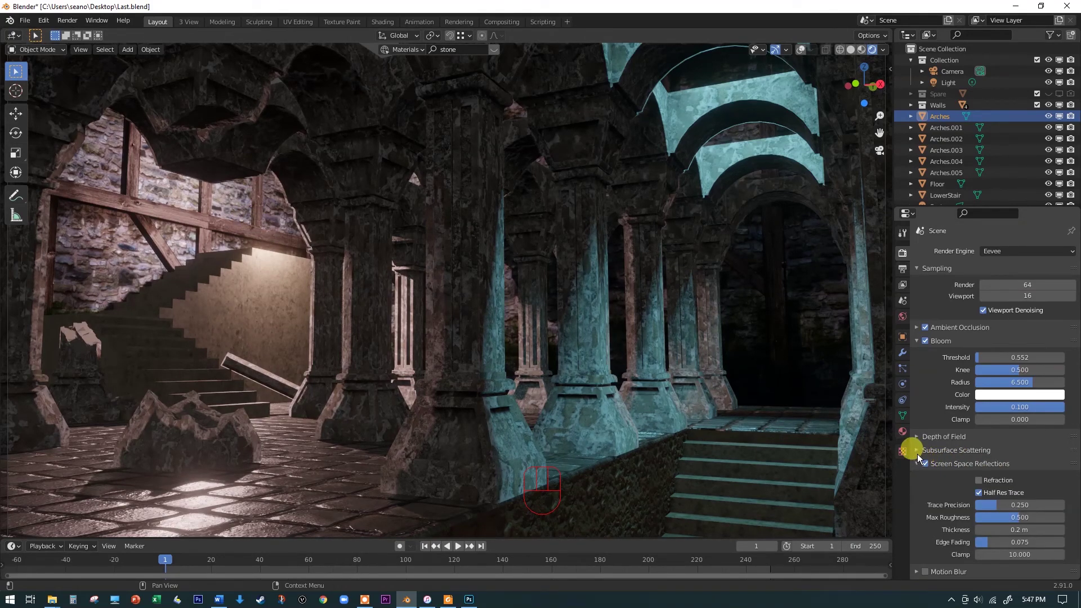
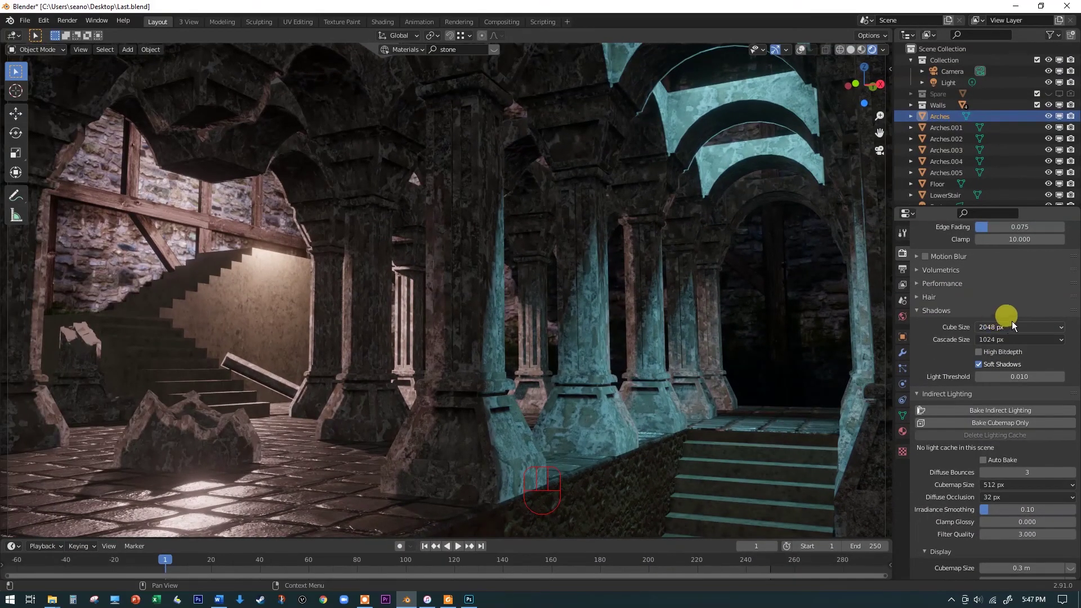
- Set shadow Cube Size and Cascade Size to 2048 px, comparing and re-enabling Soft Shadows
{"action": "left_click_drag", "start_coordinate": [1007, 344], "coordinate": [982, 414]}
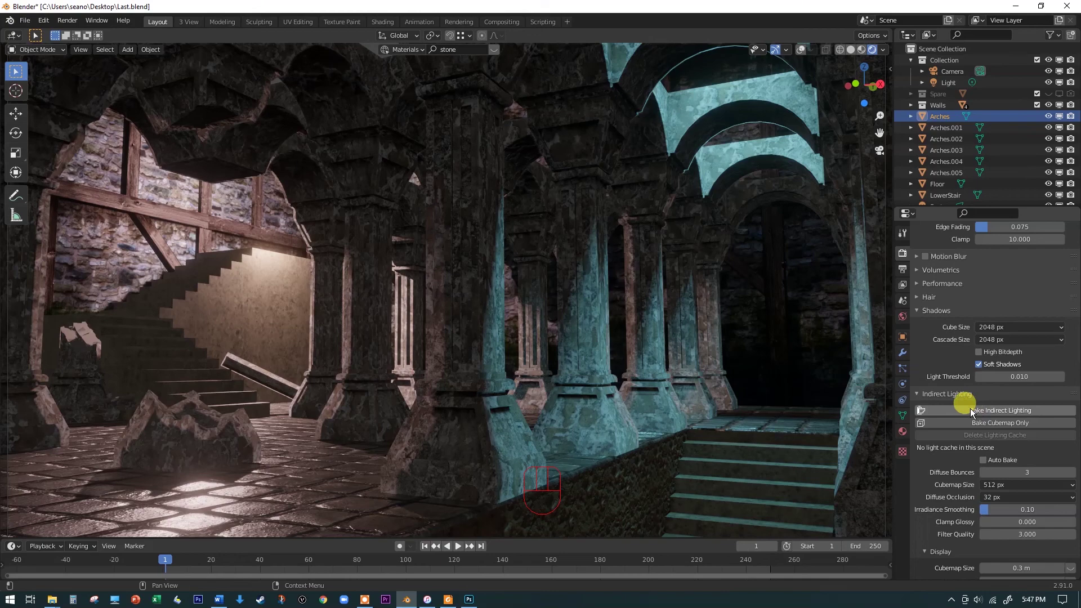
{"action": "left_click", "coordinate": [984, 367]}
{"action": "left_click", "coordinate": [983, 367]}
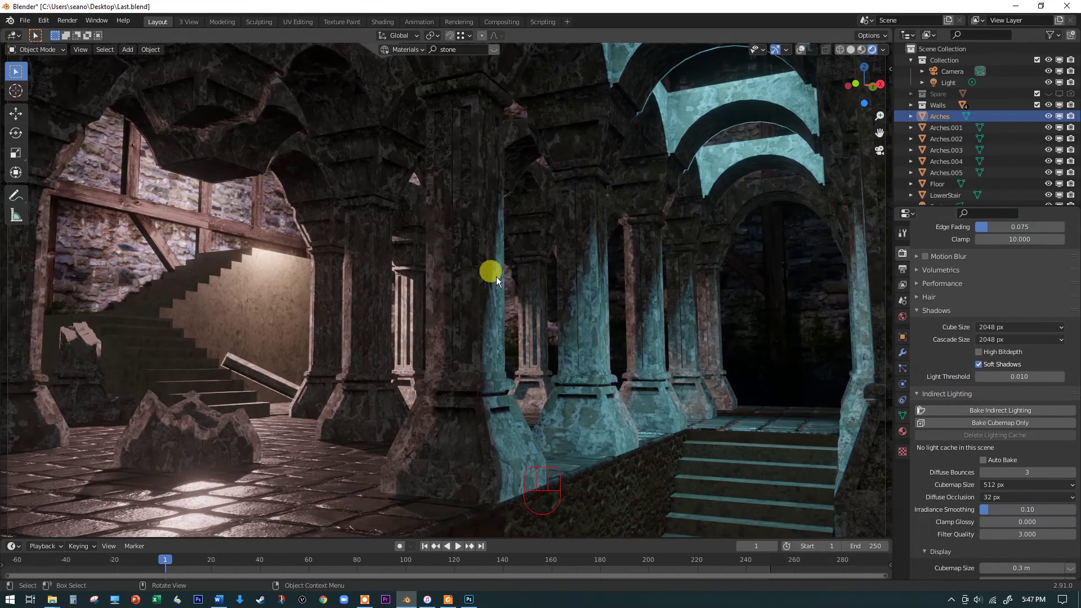
{"action": "left_click", "coordinate": [986, 371]}
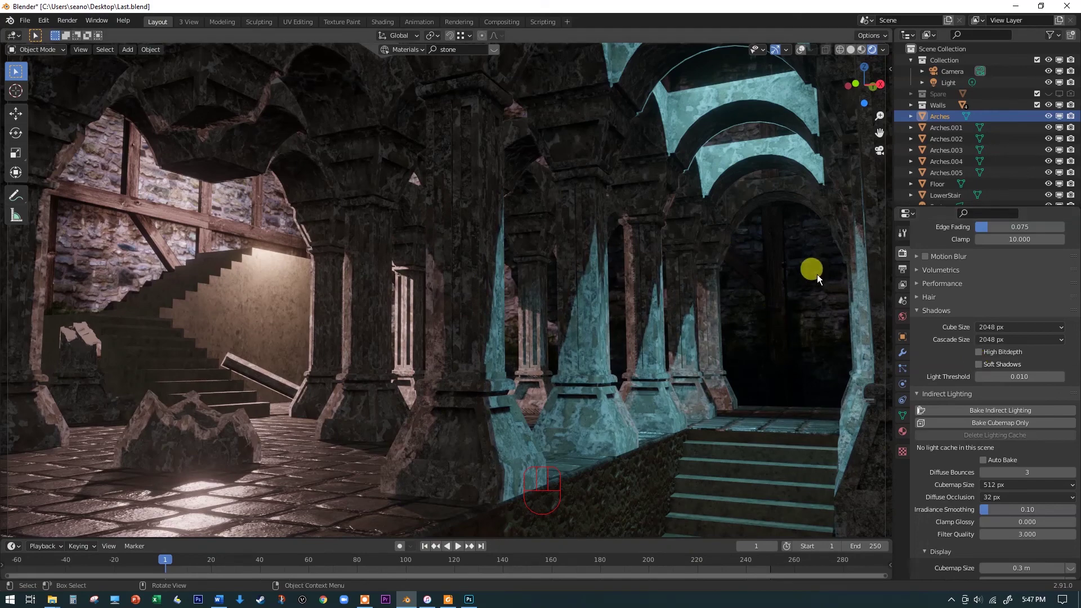
{"action": "left_click", "coordinate": [989, 372]}
{"action": "left_click", "coordinate": [990, 372]}
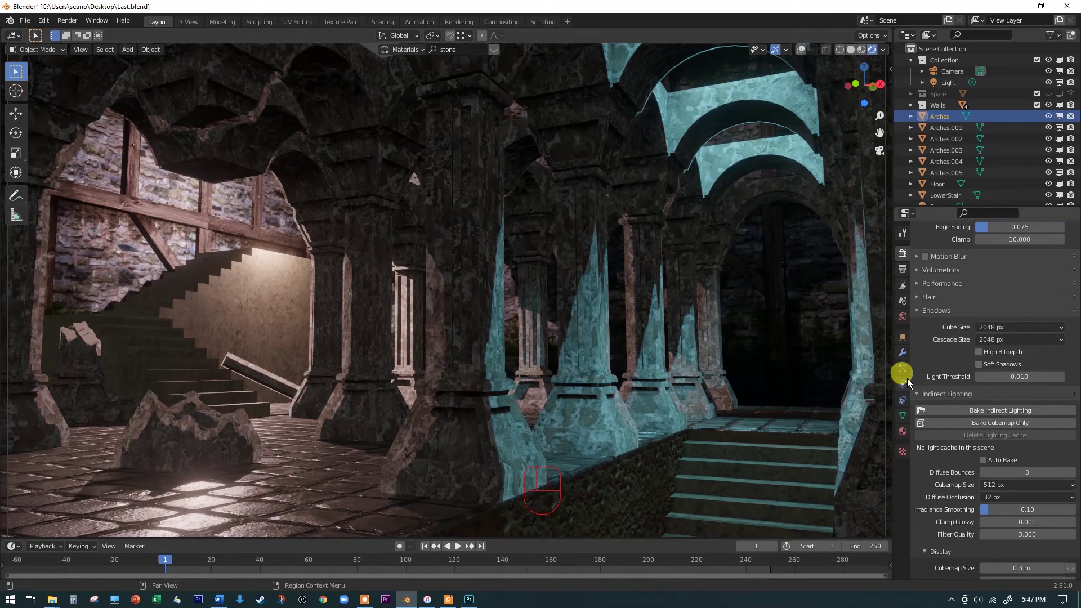
{"action": "left_click", "coordinate": [983, 367]}
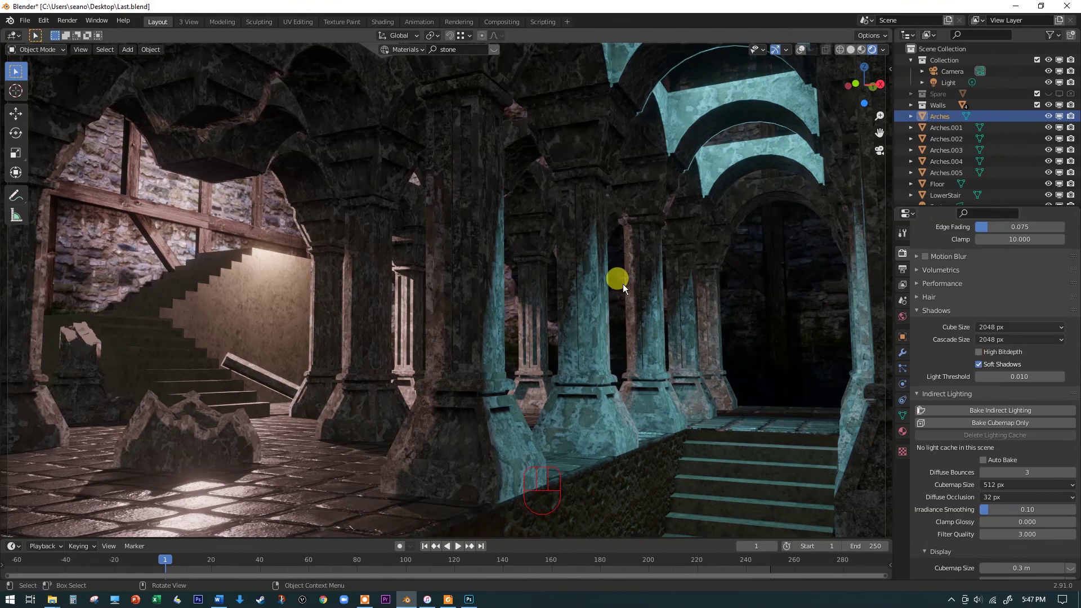